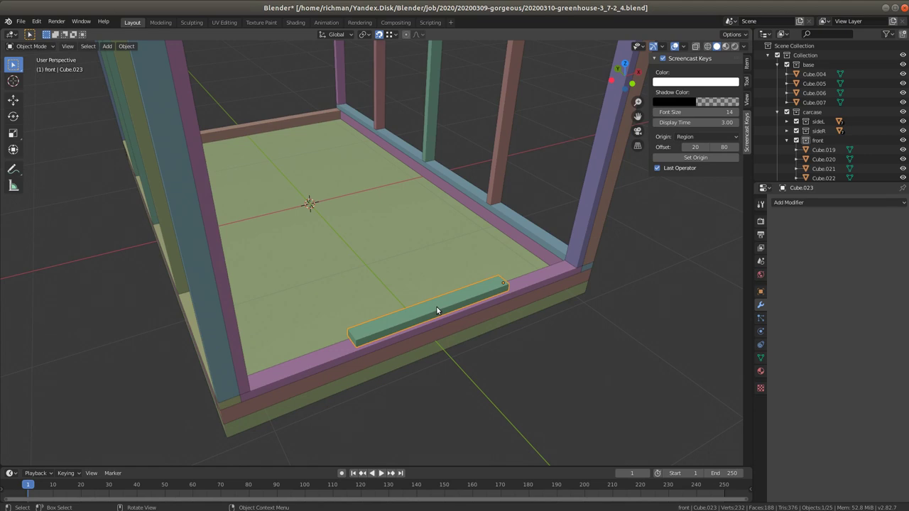
Step: Set Cube.023's origin to its geometry via the context menu and orbit to a front view of the base
right_click(437, 311)
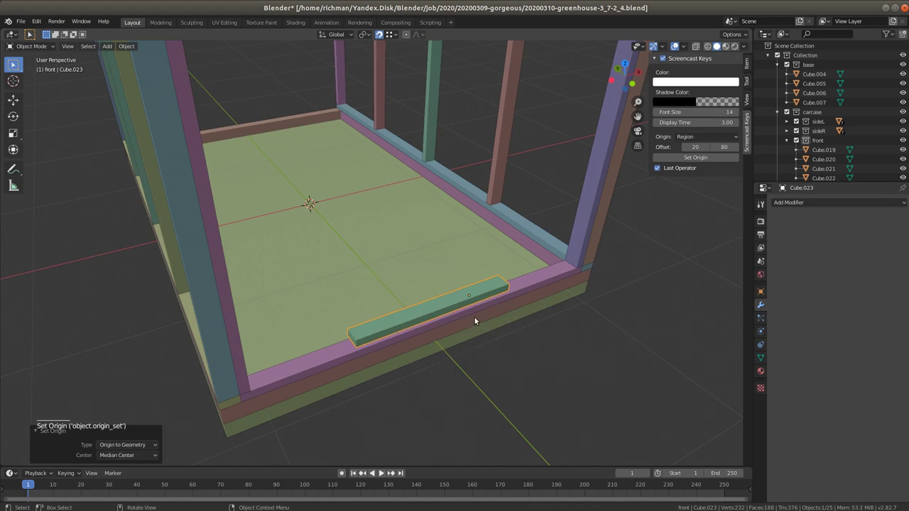
middle_click(498, 315)
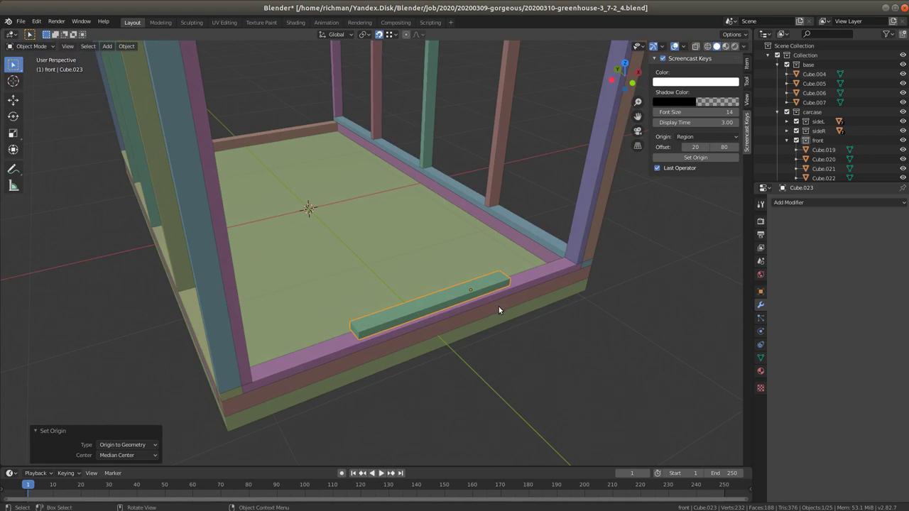
middle_click(499, 309)
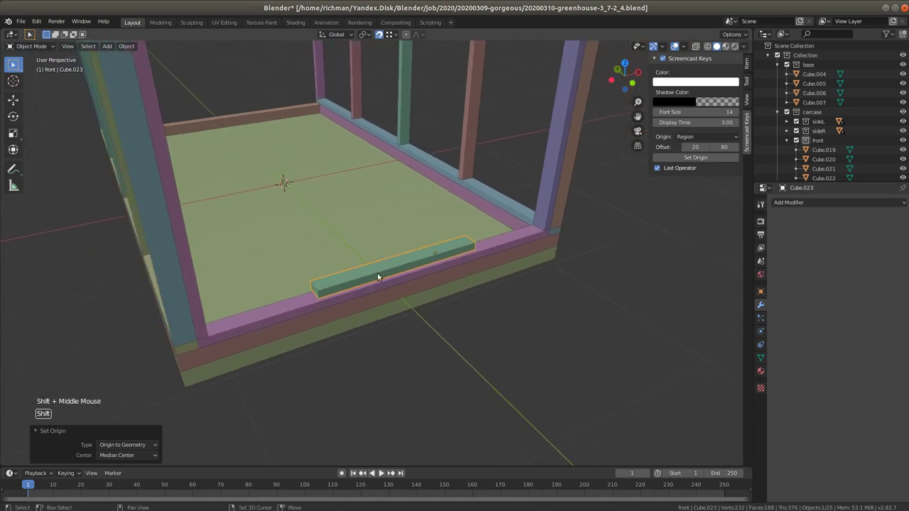
key("ctrl+a")
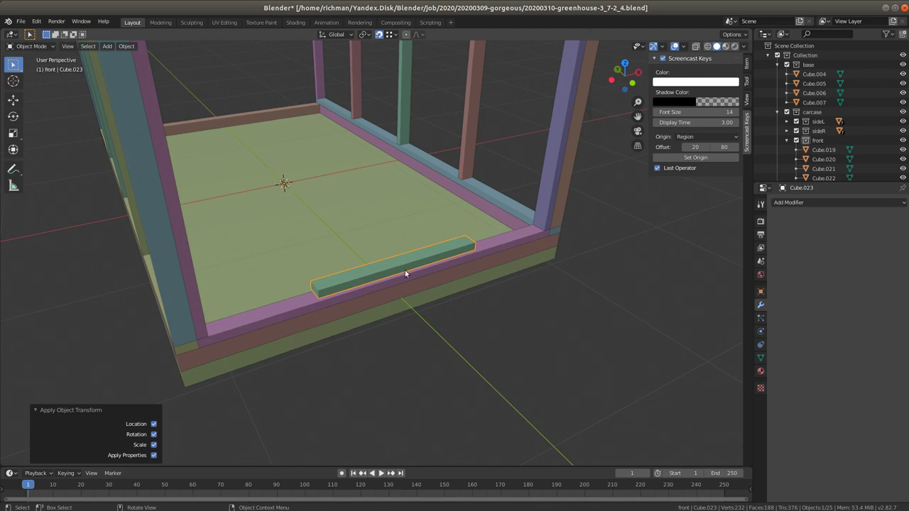
right_click(288, 184)
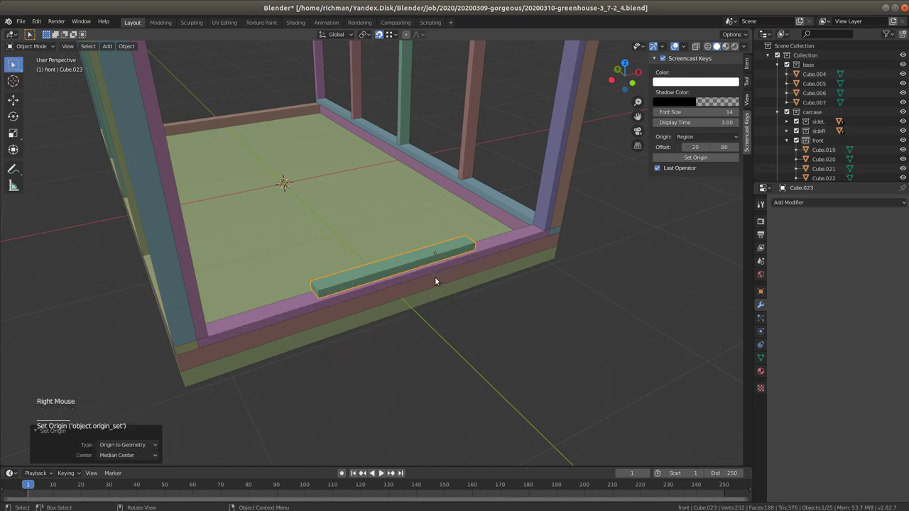
middle_click(428, 264)
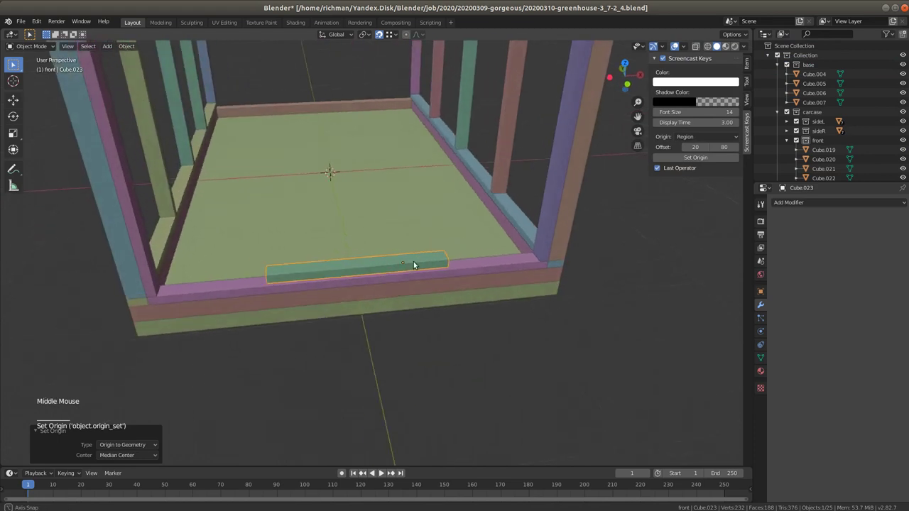
Step: In Edit Mode select all of Cube.023's vertices and merge the overlapping ones, leaving 8
key("Tab")
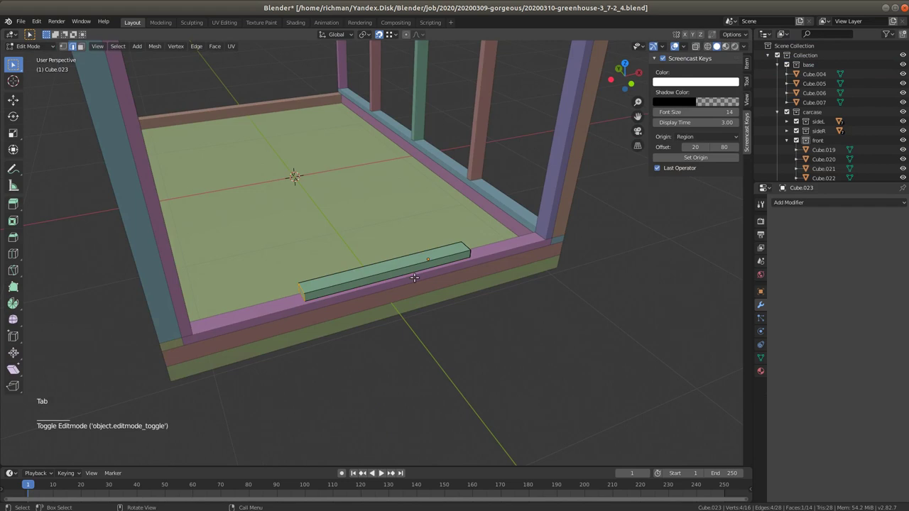
key("ctrl+1")
key("ctrl+a")
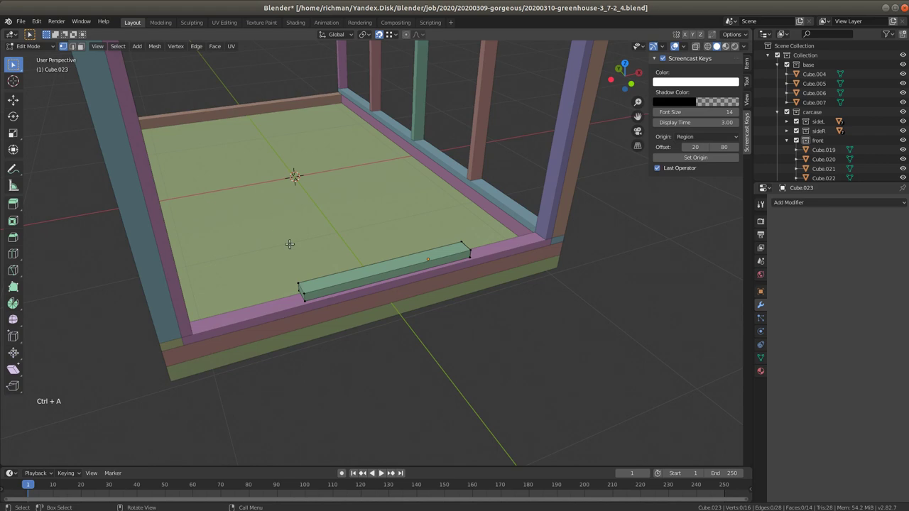
key("a")
key("a")
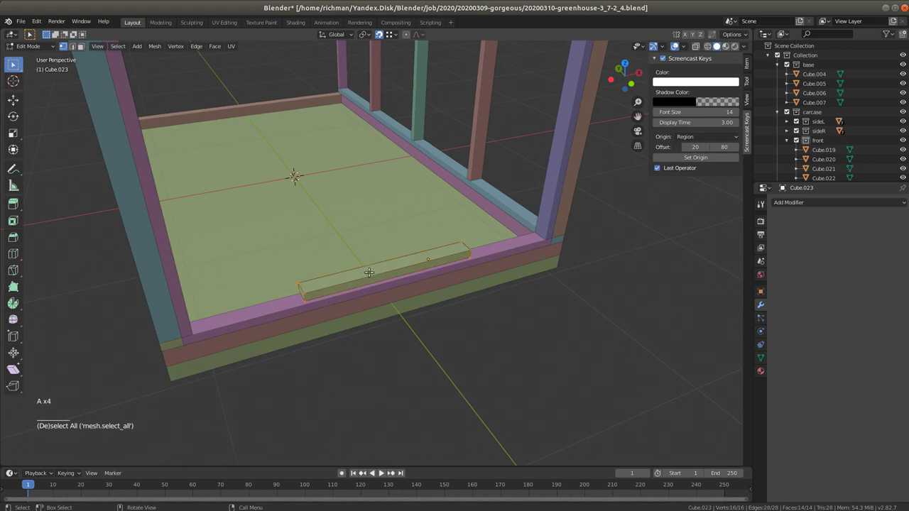
right_click(370, 277)
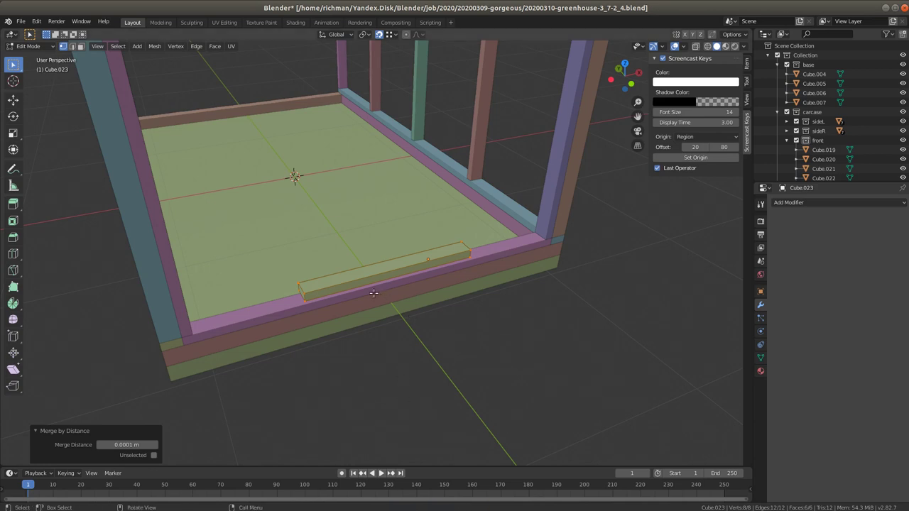
Step: Back in Object Mode, bring up Set Origin > Origin to Geometry for Cube.023
key("Tab")
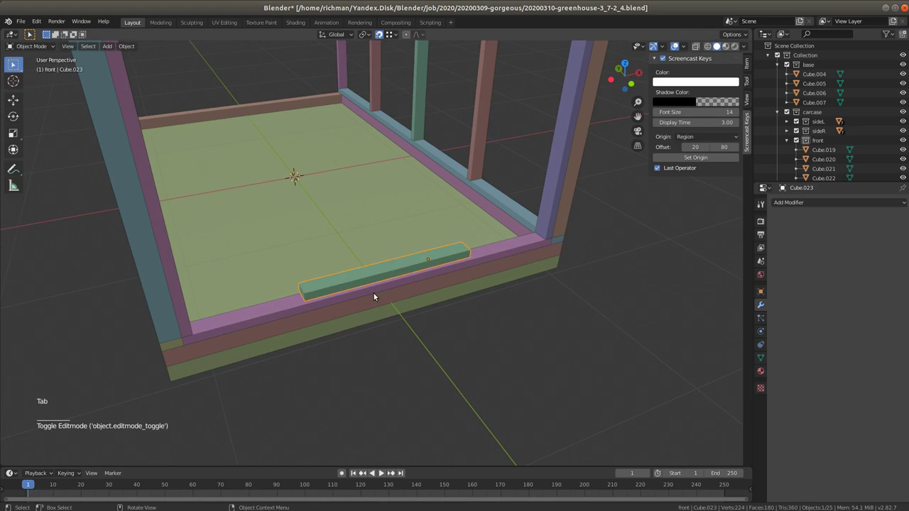
right_click(383, 270)
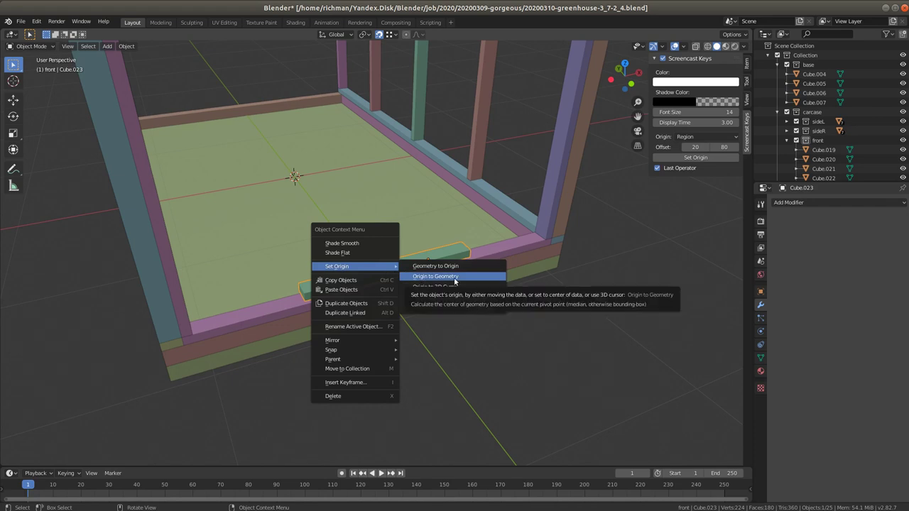
middle_click(445, 267)
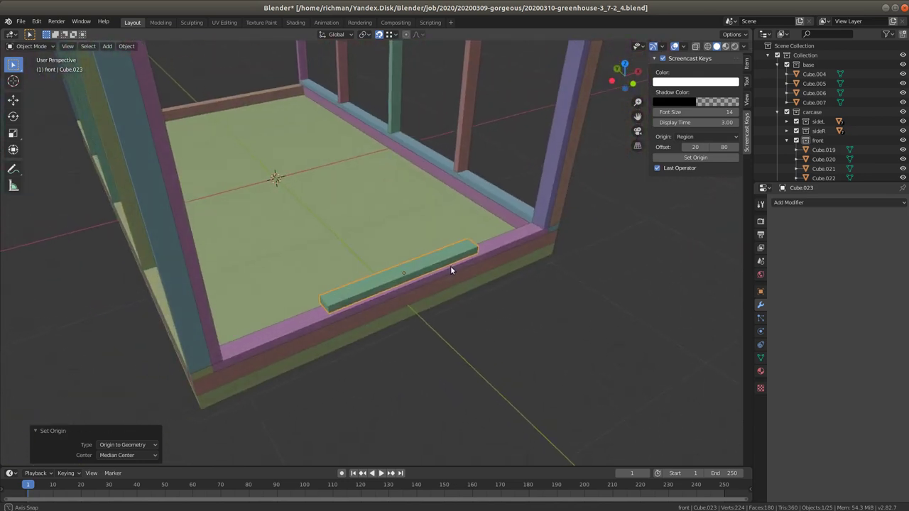
scroll("up", 3)
scroll("down", 3)
middle_click(406, 302)
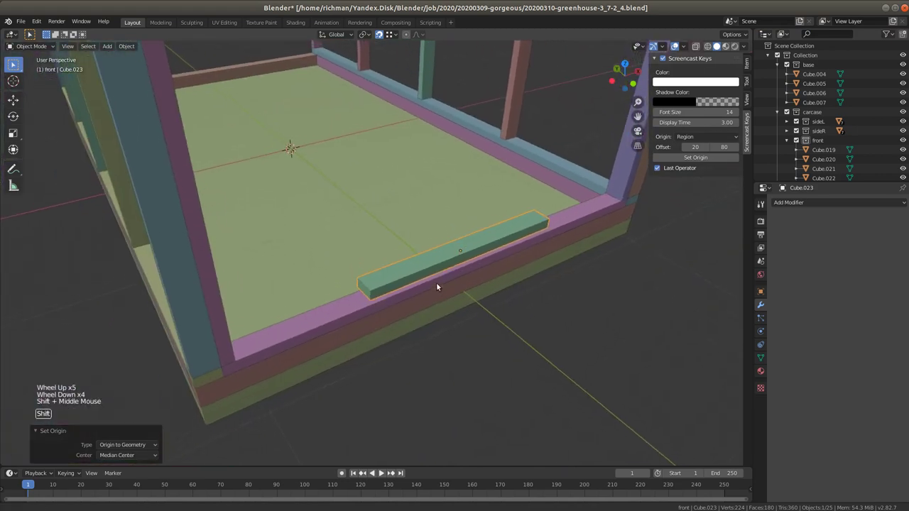
middle_click(457, 296)
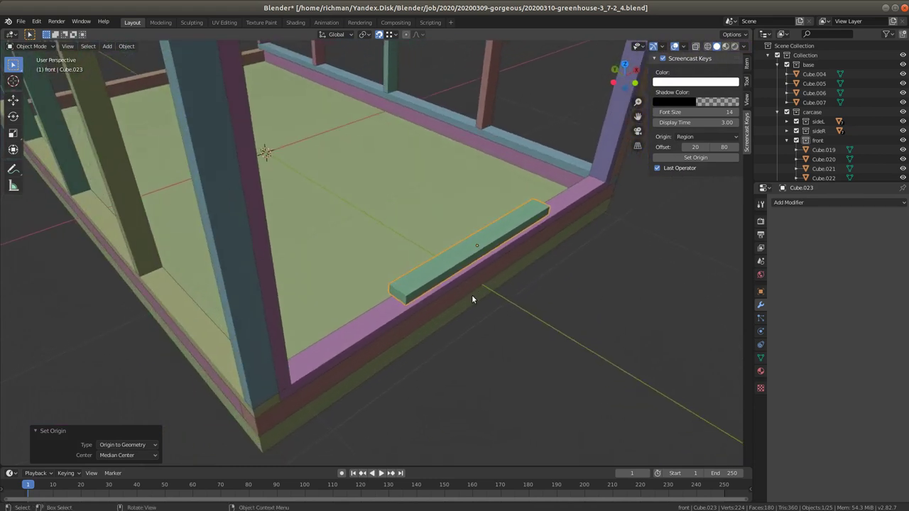
middle_click(470, 293)
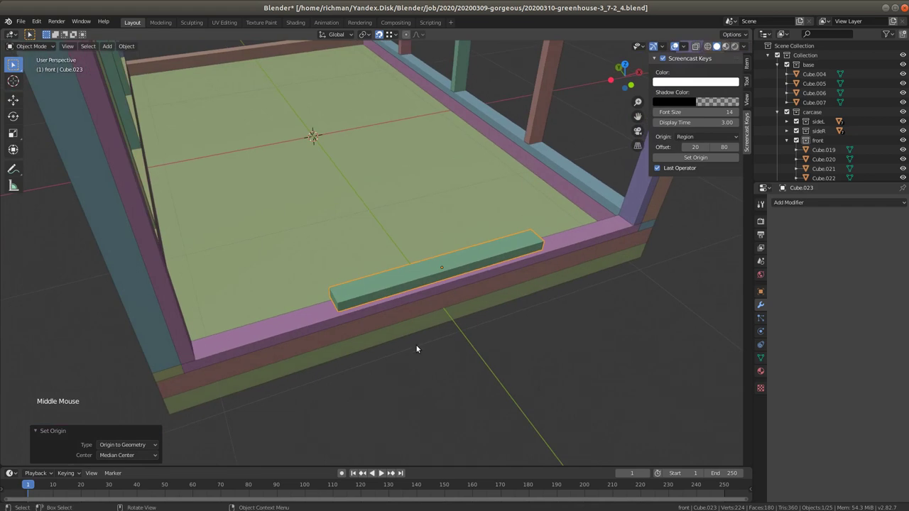
middle_click(422, 330)
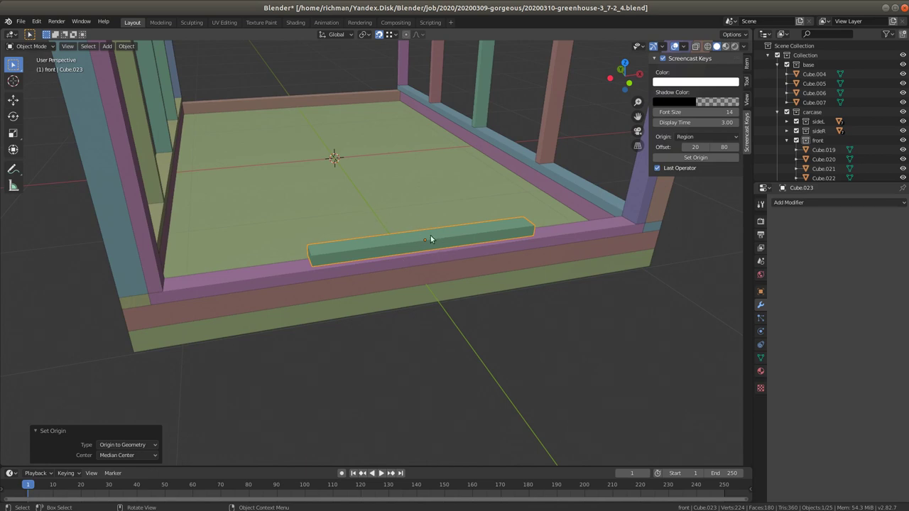
middle_click(442, 252)
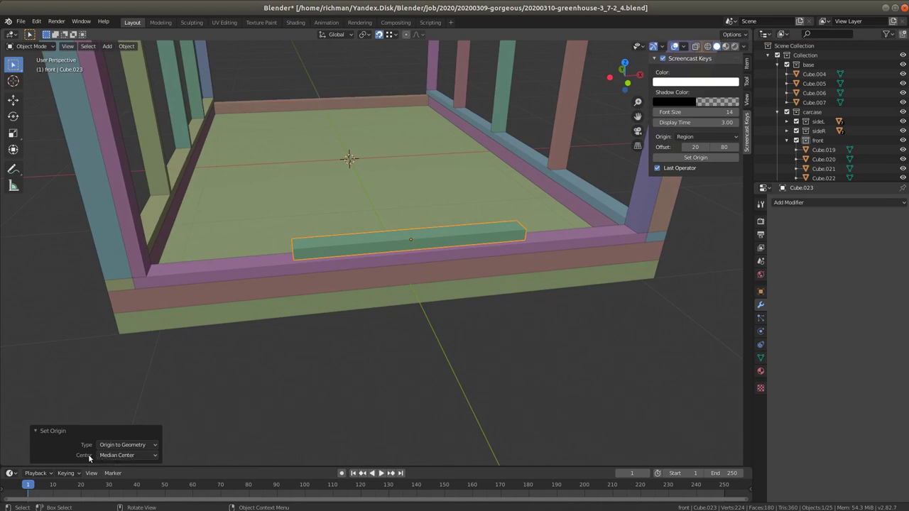
left_click(123, 460)
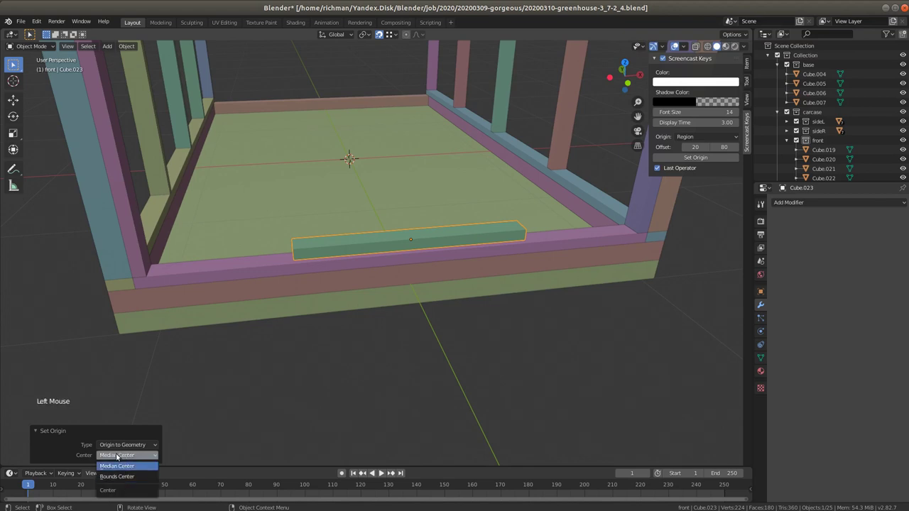